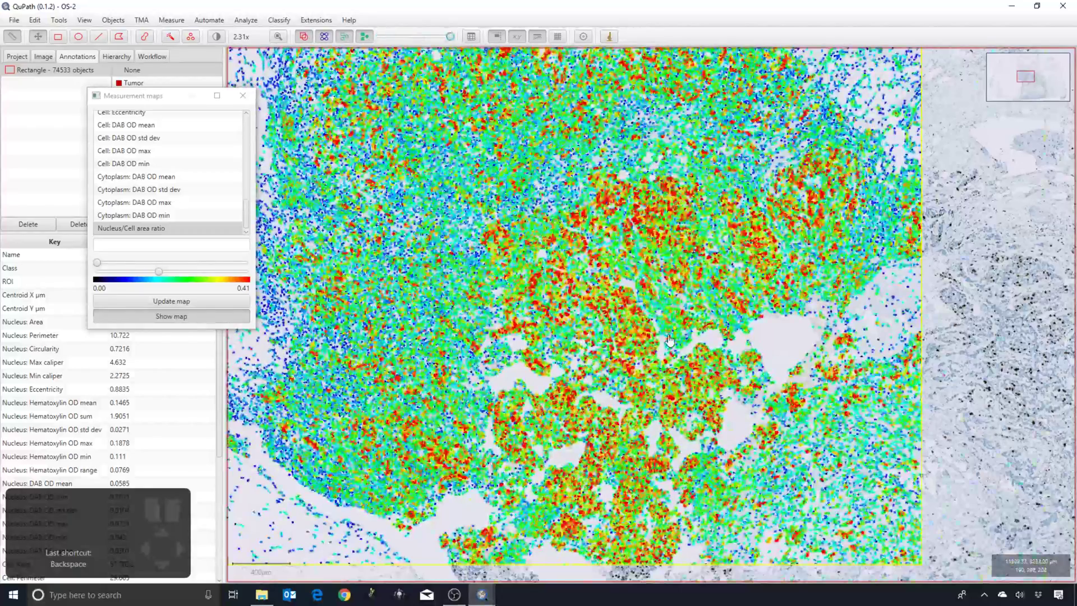
# Lower the Nucleus/Cell area ratio map's maximum to 0.21, toggling the overlay to check tumour highlighting.
pyautogui.scroll(3)
pyautogui.click(646, 343)
pyautogui.scroll(3)
pyautogui.press('h')
pyautogui.scroll(-3)
pyautogui.press('h')
pyautogui.press('h')
pyautogui.press('h')
pyautogui.scroll(3)
pyautogui.press('h')
pyautogui.press('h')
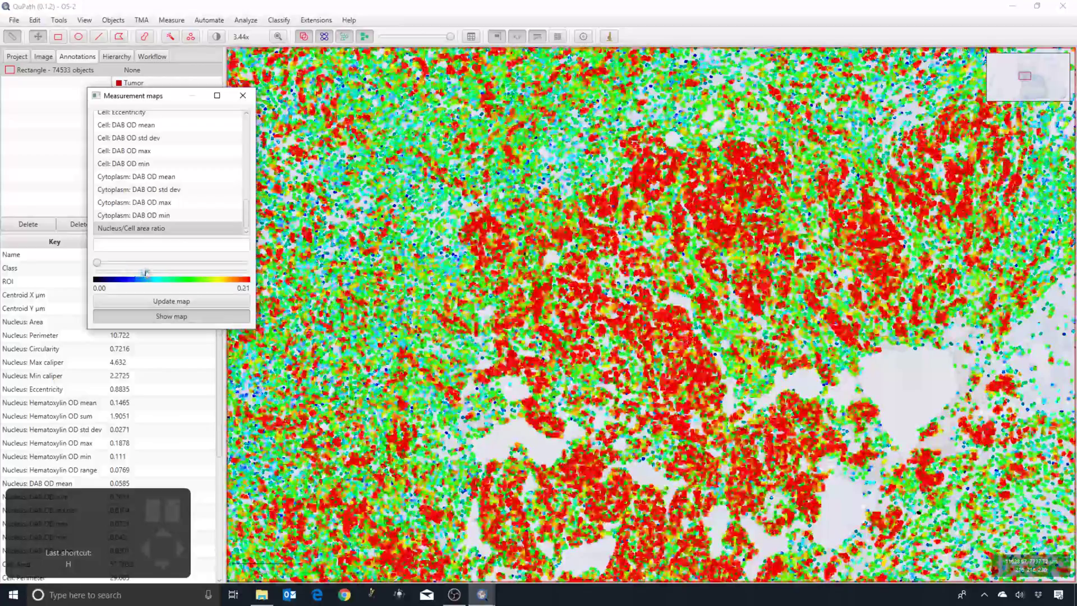